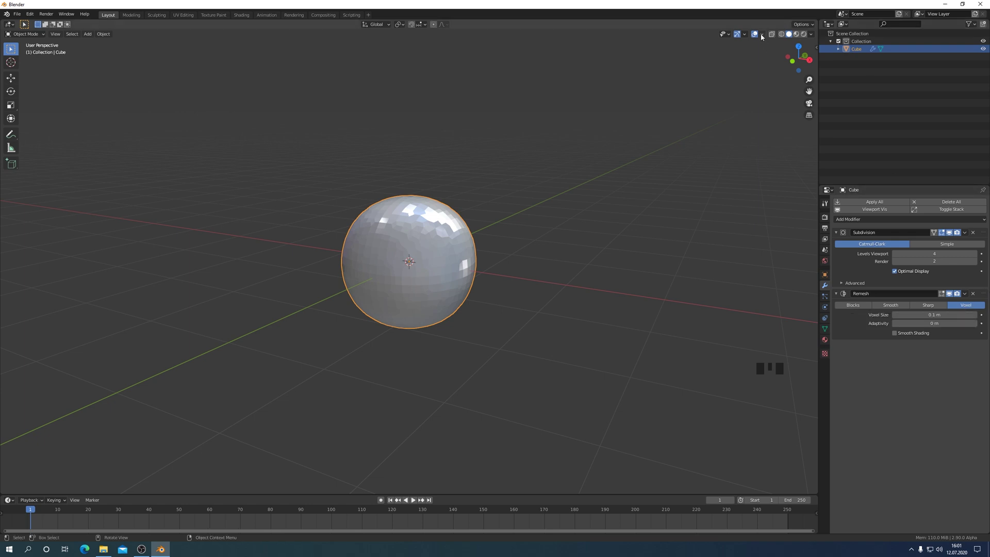
Enable the Wireframe overlay so the mesh edges show over the remeshed sphere.
left_click_drag(760, 34, 375, 278)
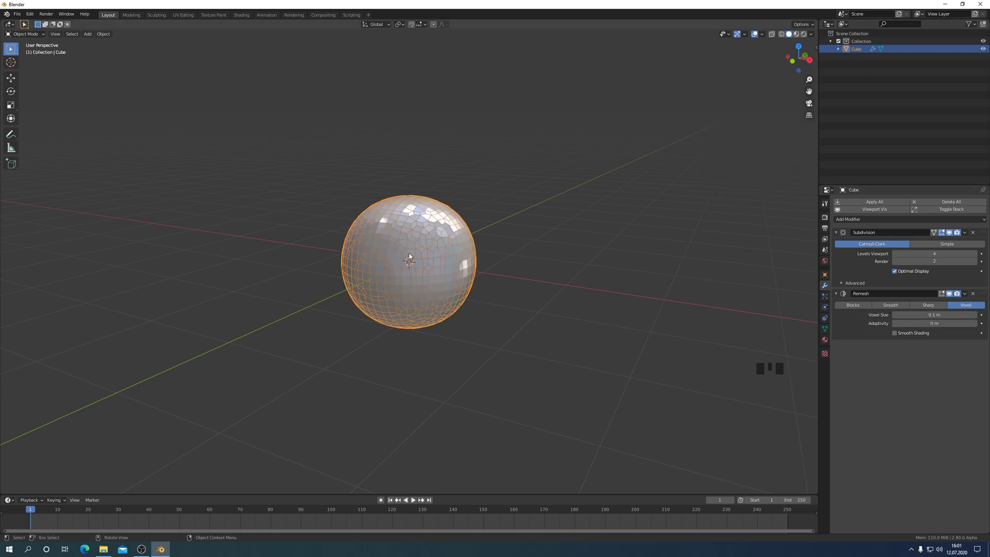
In Edit Mode add a second cube, shrink it, raise it on Z and stretch it into a tall neck.
key("Tab")
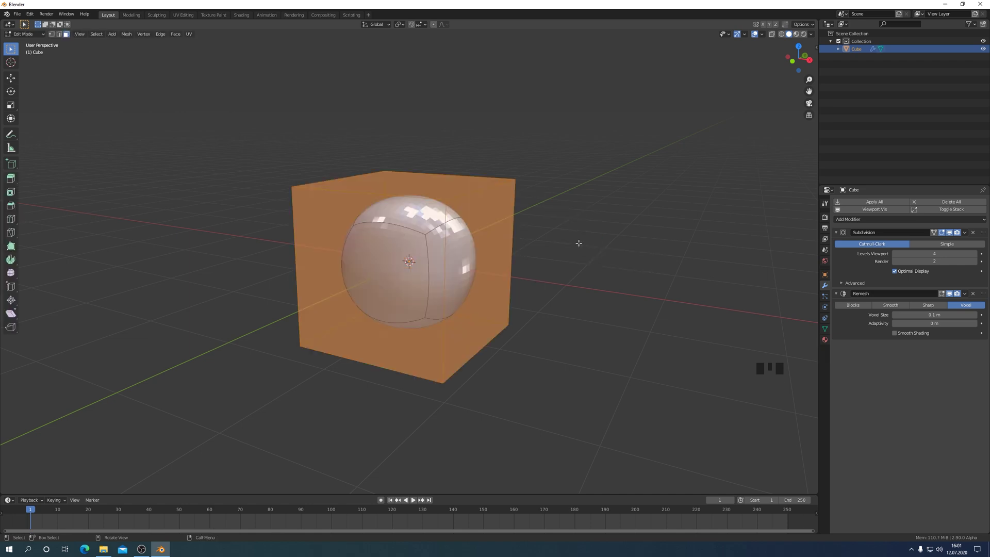
left_click_drag(113, 40, 124, 56)
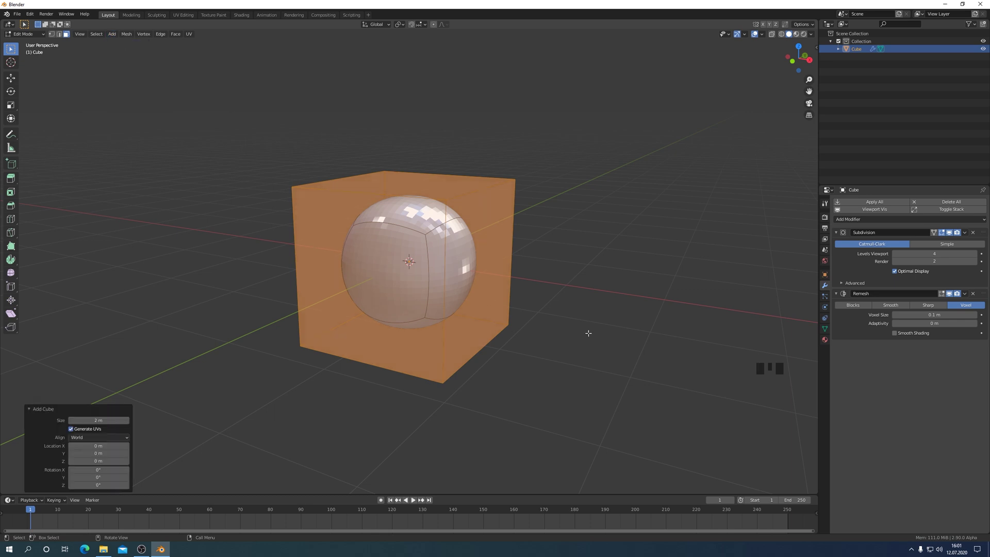
key("s")
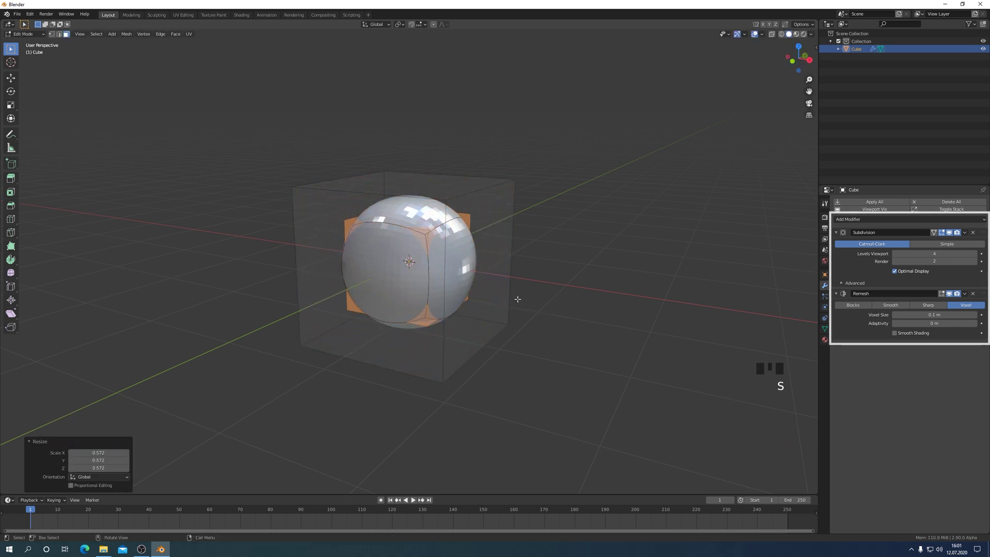
key("g")
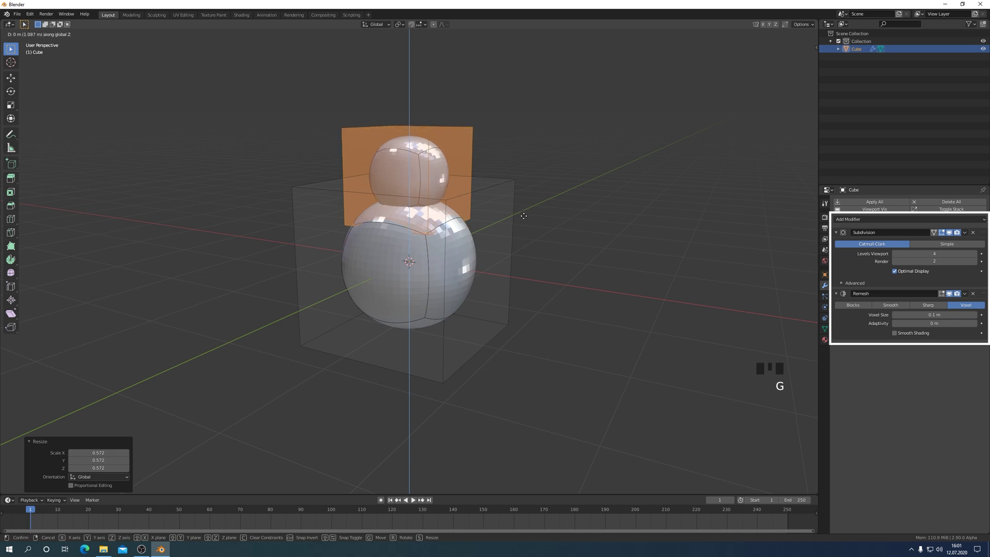
key("s")
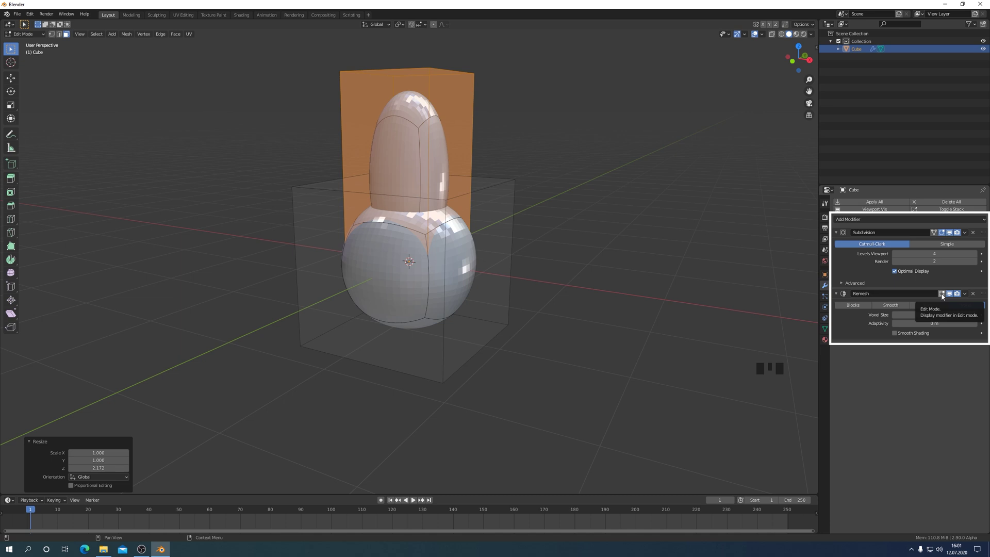
Show the Remesh result while editing and turn on its Smooth Shading.
left_click(941, 295)
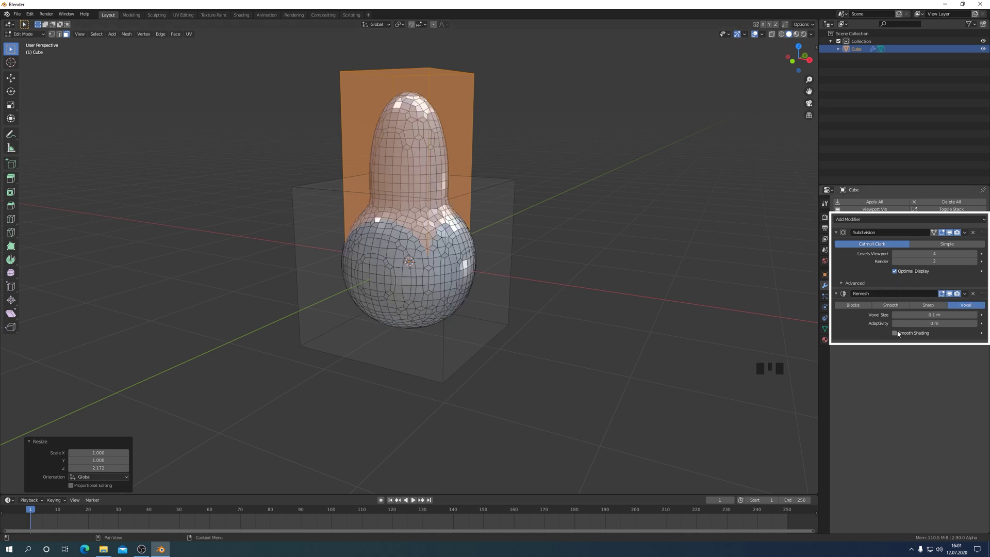
left_click(898, 338)
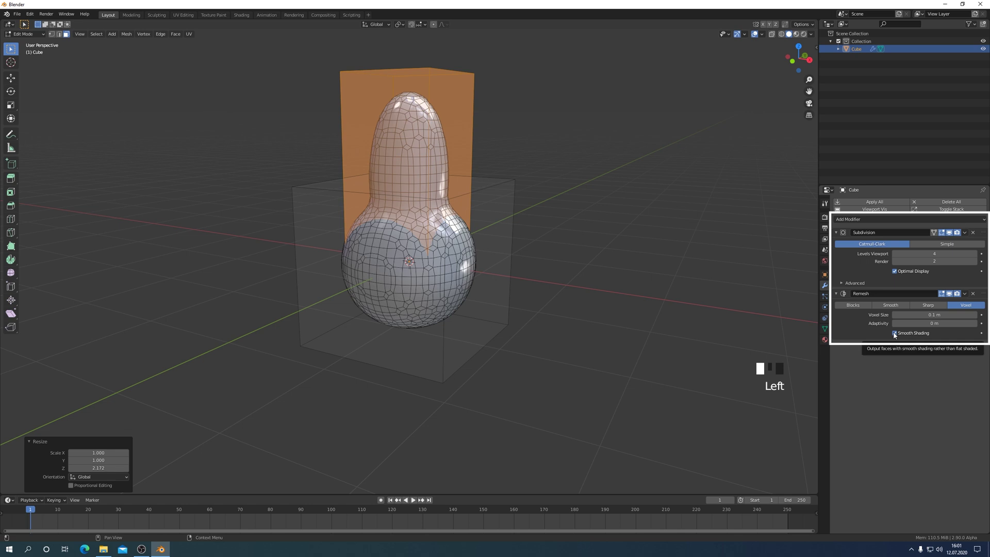
left_click(896, 337)
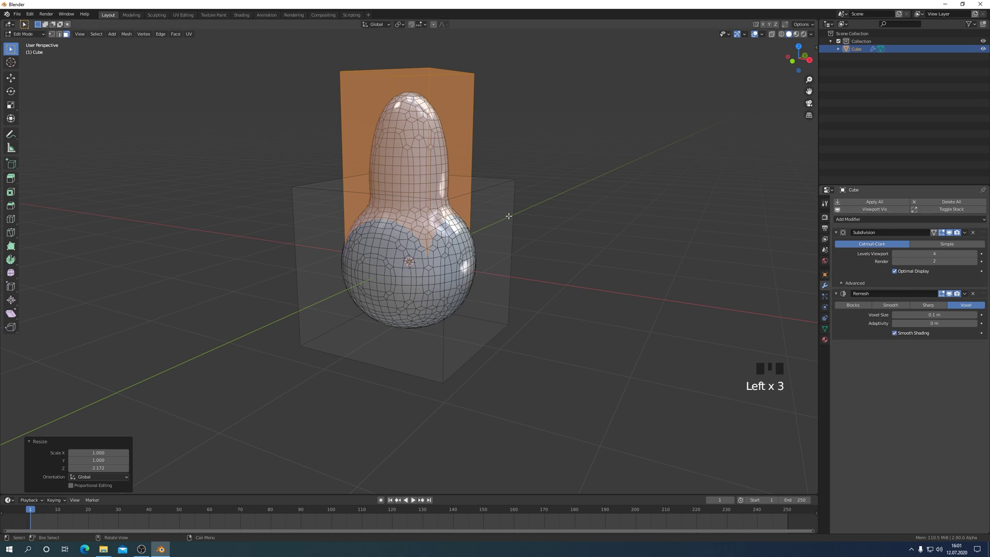
Scale the neck down to about 0.73 so it rises narrower from the bulb.
key("s")
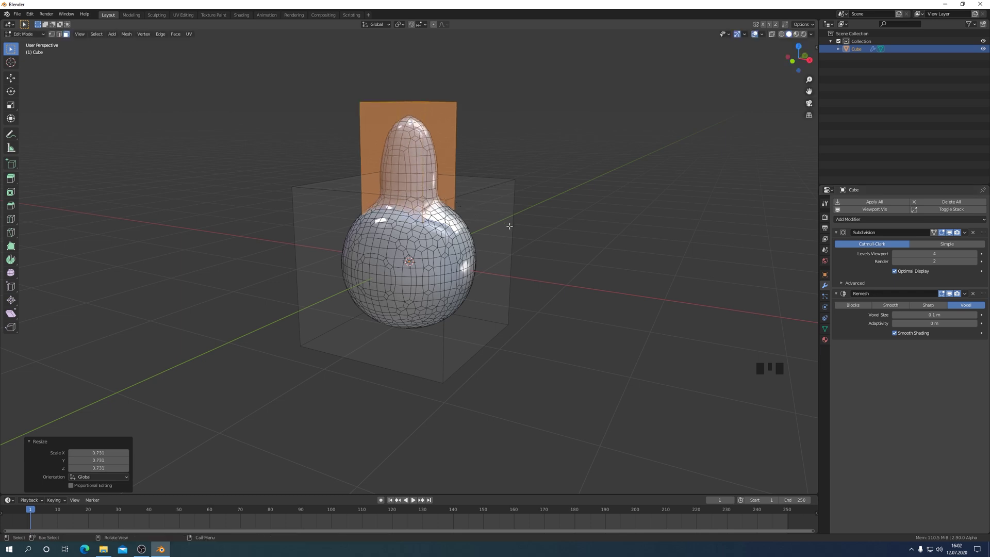
key("s")
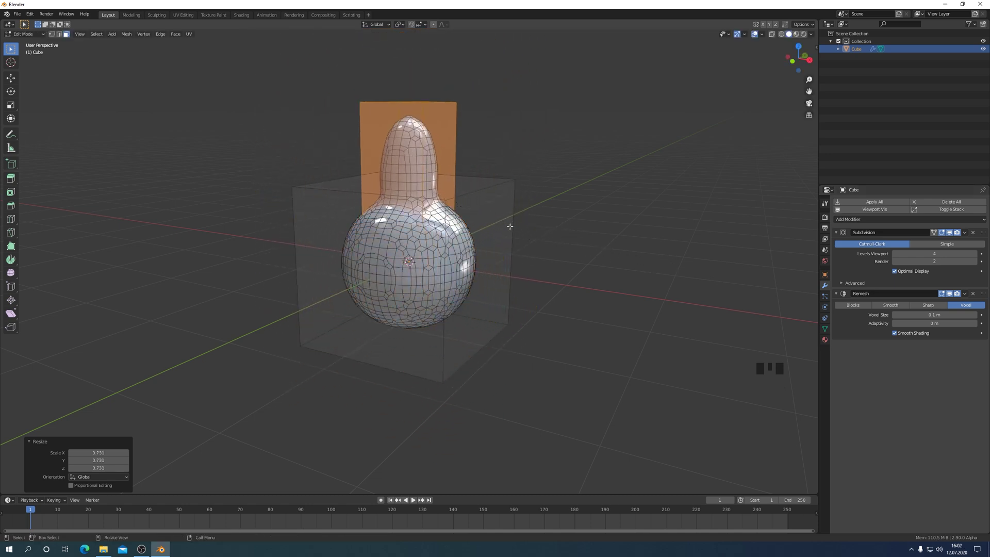
key("s")
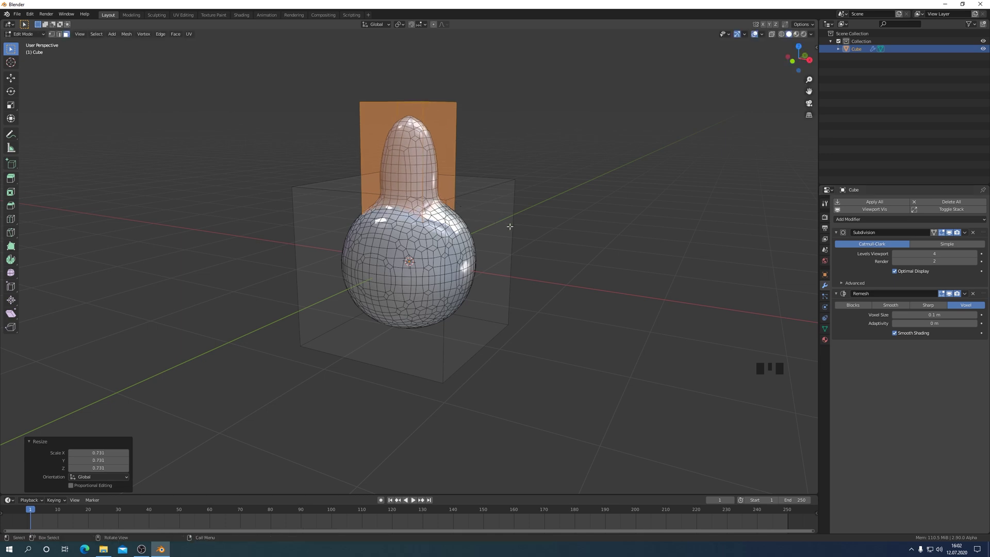
Loop cut the neck and resize the new edge loop to taper it.
key("ctrl+r")
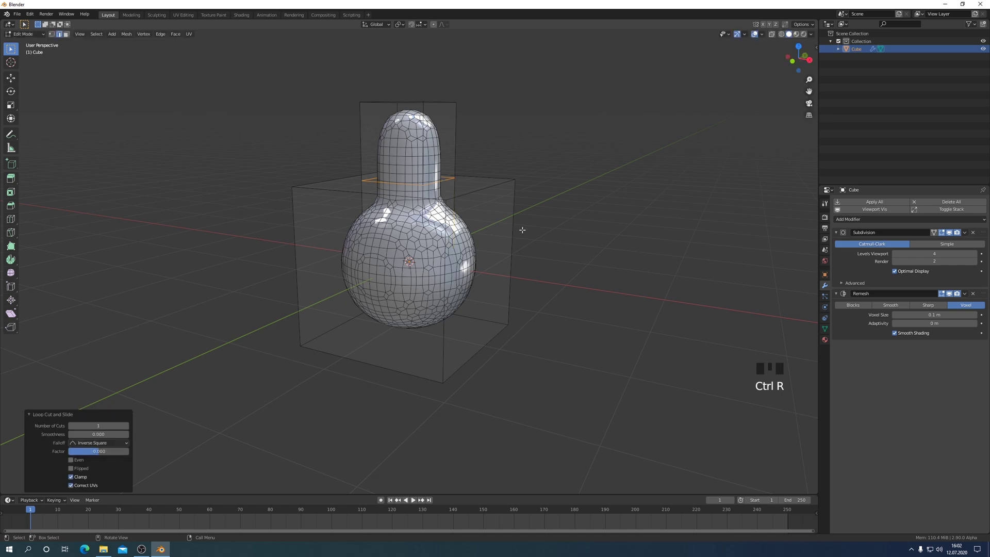
key("s")
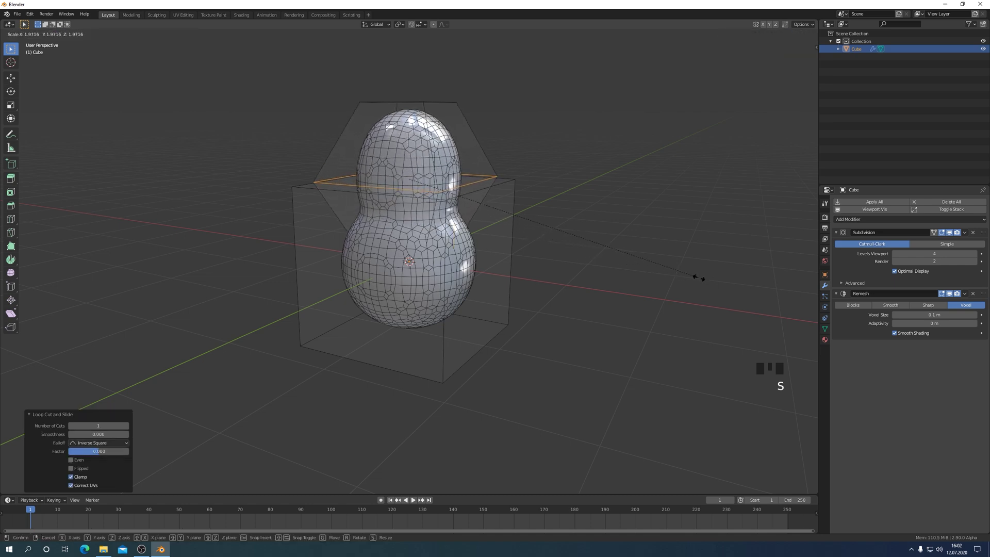
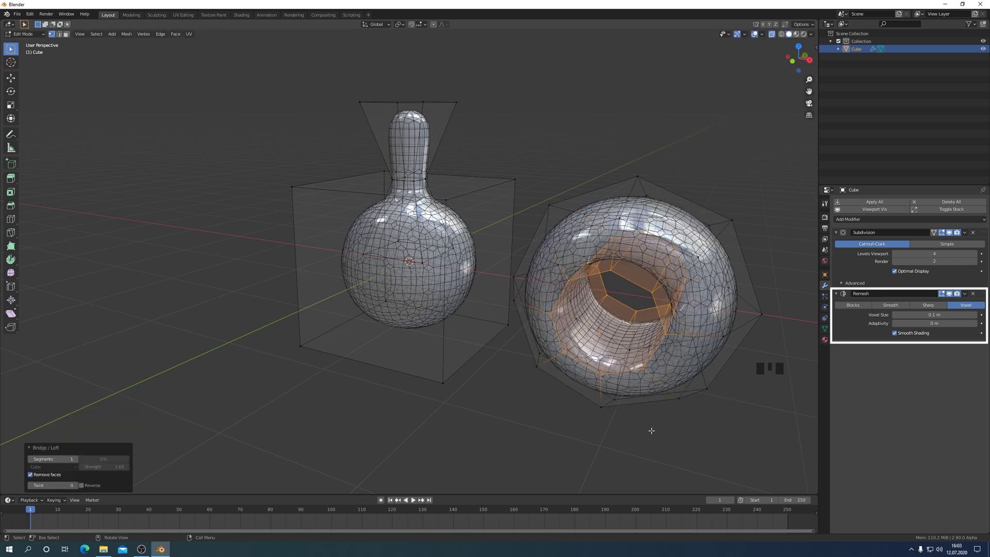
Add an edge loop around the torus ring beside the bulb.
key("ctrl+r")
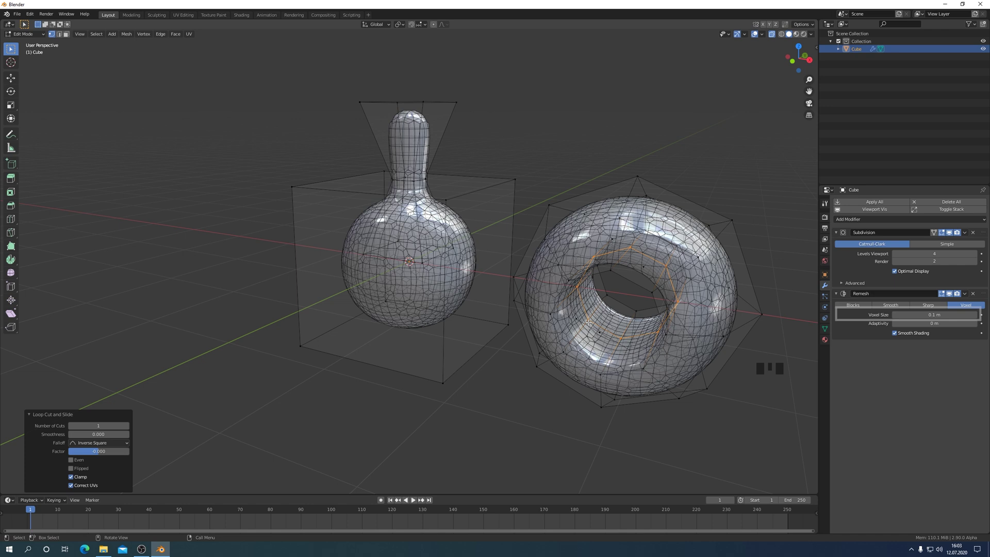
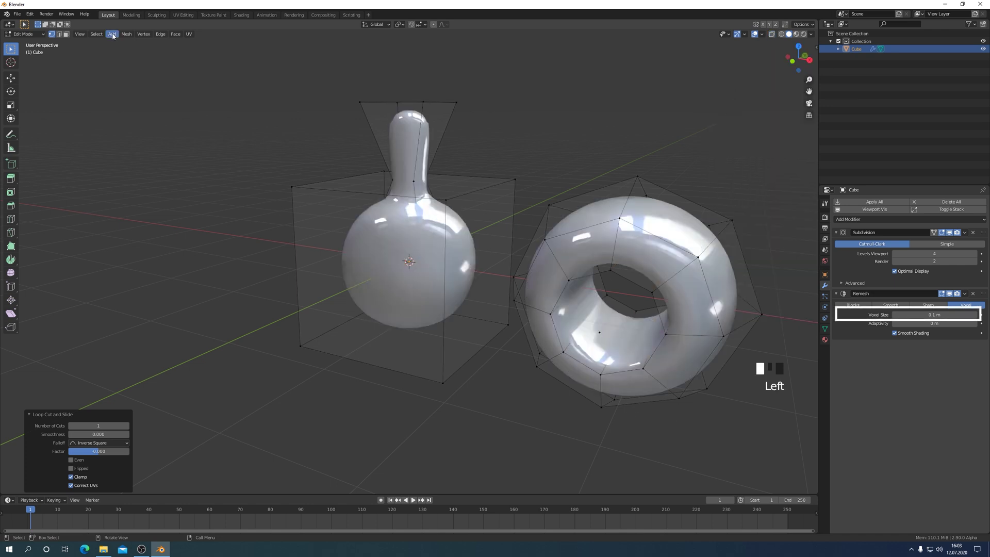
left_click(114, 38)
Extrude the bulb's side face along X toward the ring as a connecting arm.
key("s")
key("s")
key("g")
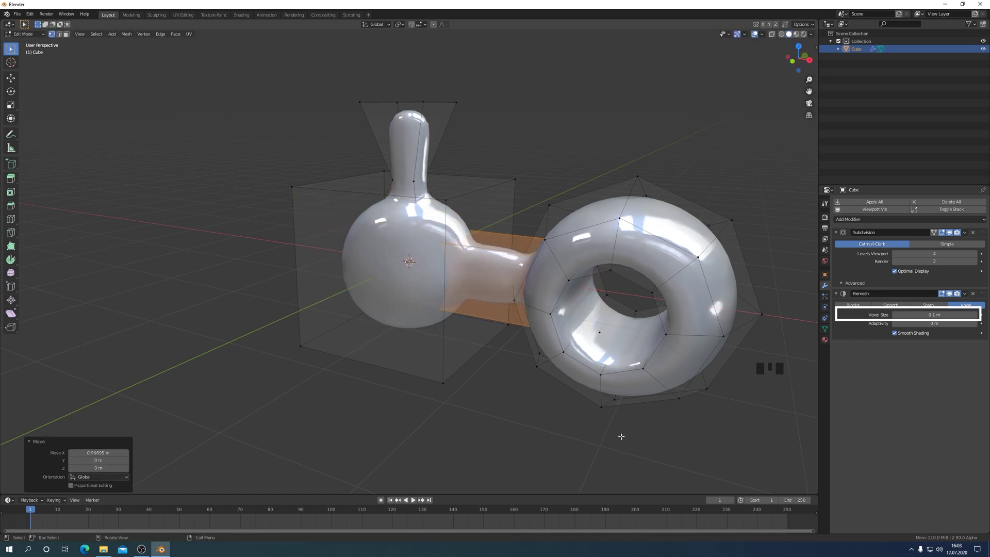
Slide a loop along the arm, enlarge its base and shift it into a flared joint.
key("ctrl+r")
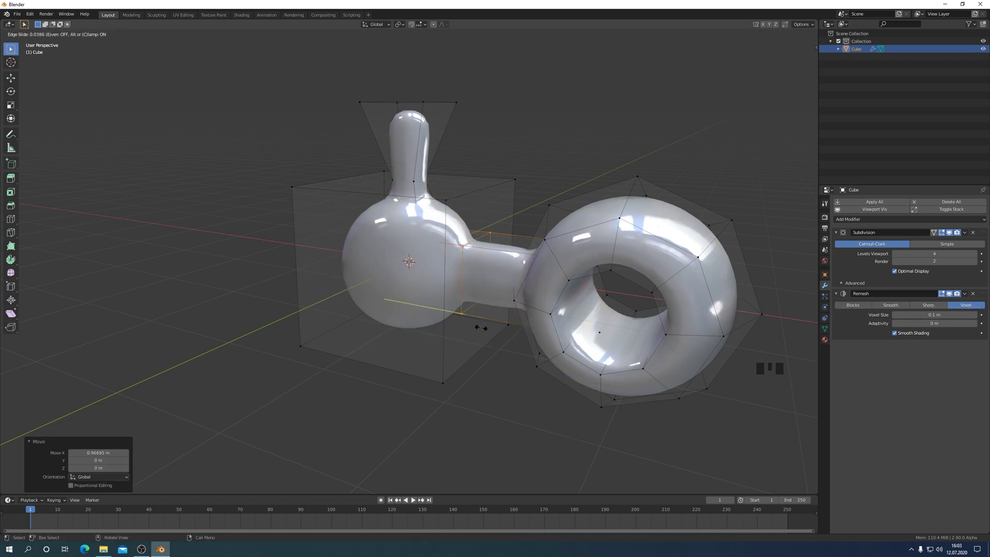
key("s")
key("g")
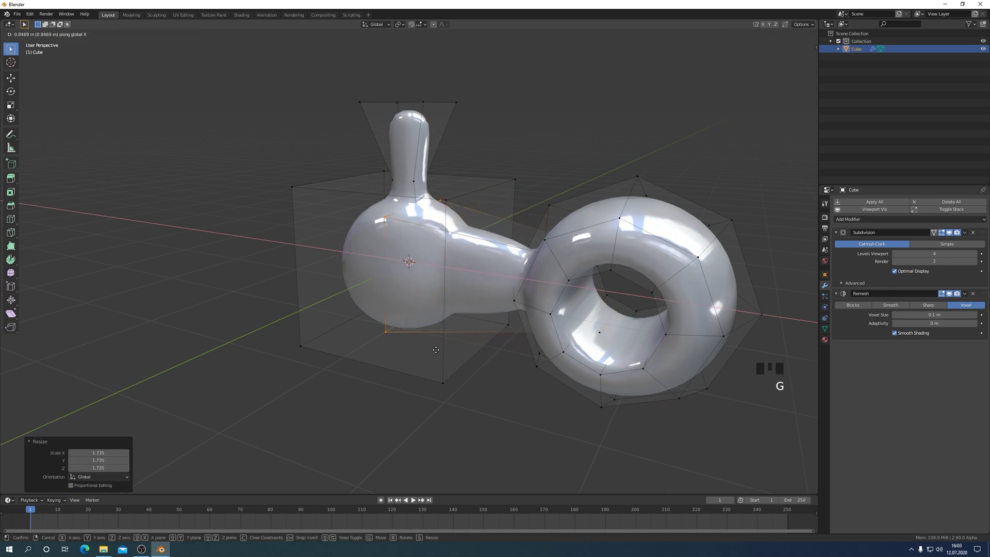
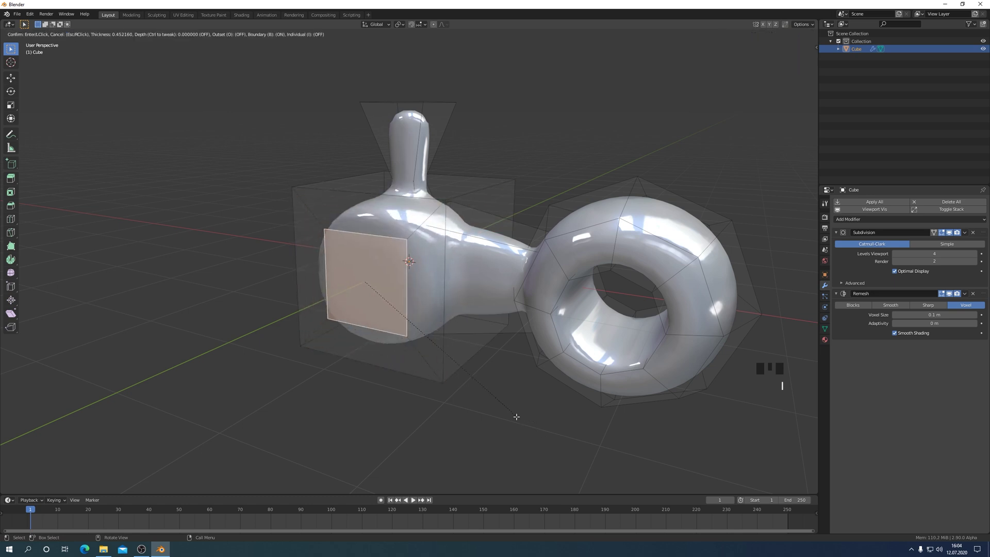
Extrude the inset far-side face outward, shrink it and loop cut the new bulge.
key("e")
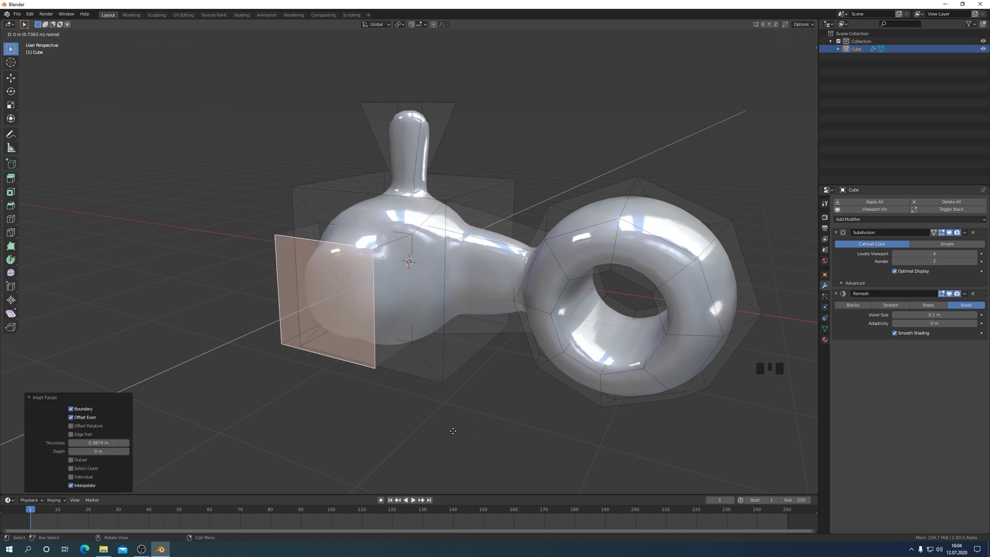
key("s")
key("ctrl+r")
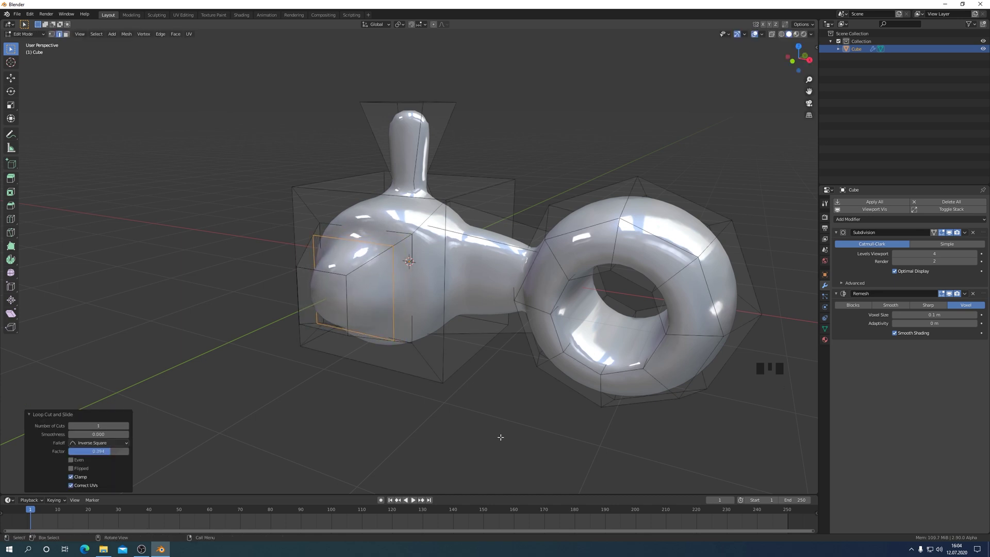
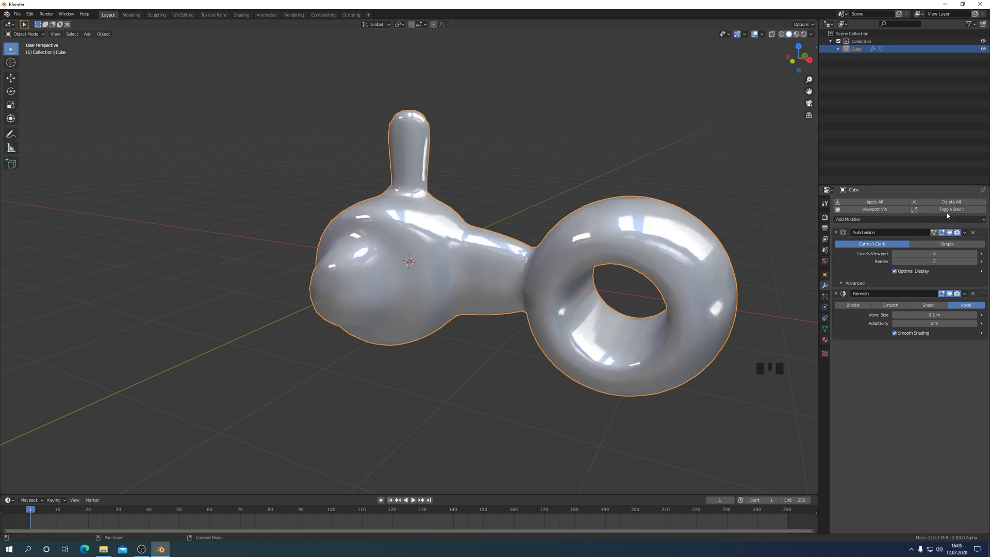
Add a Mirror modifier at the top of the stack and a Smooth modifier.
key("Left")
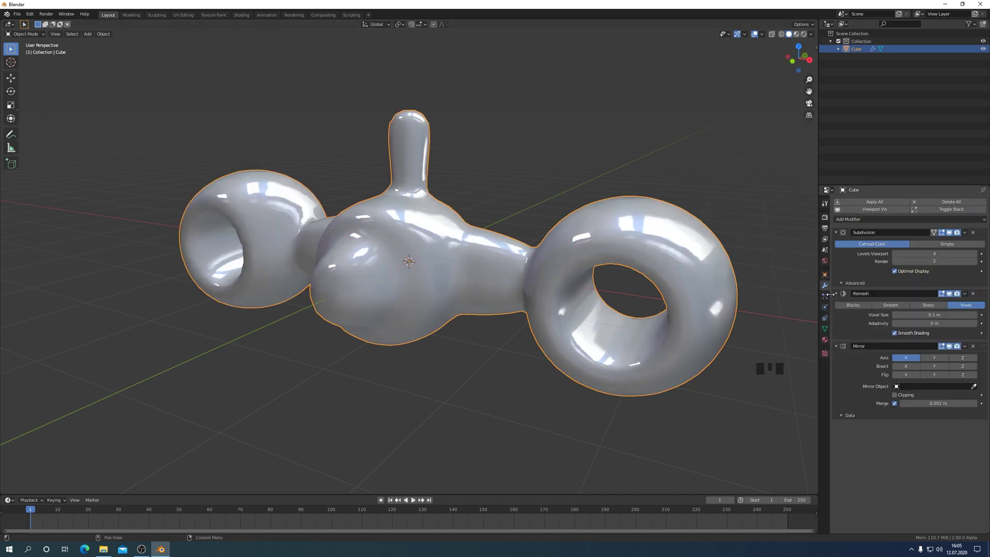
left_click(982, 330)
left_click(907, 253)
Set Remesh voxel size to 0.07 and Smooth Repeat to 10 for a finer shape.
key("Left")
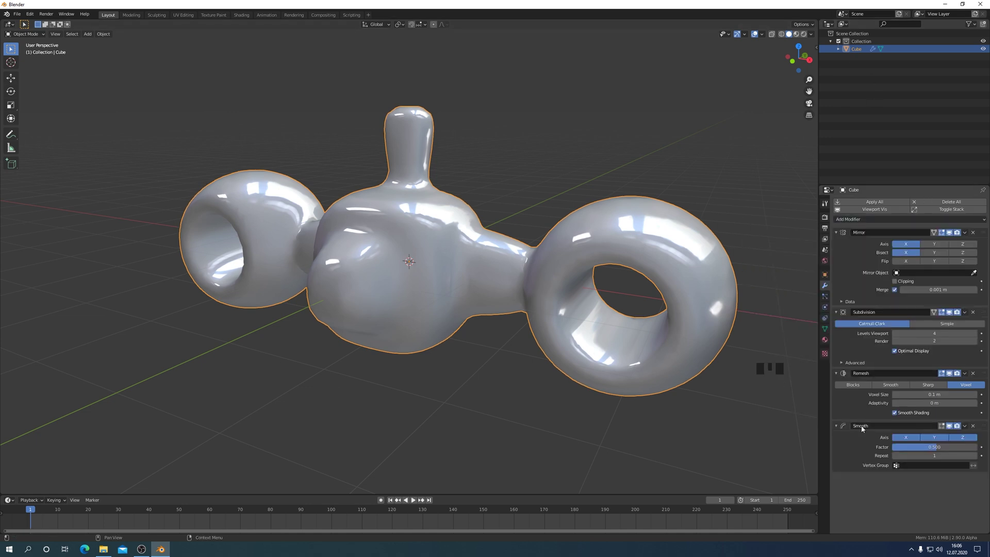
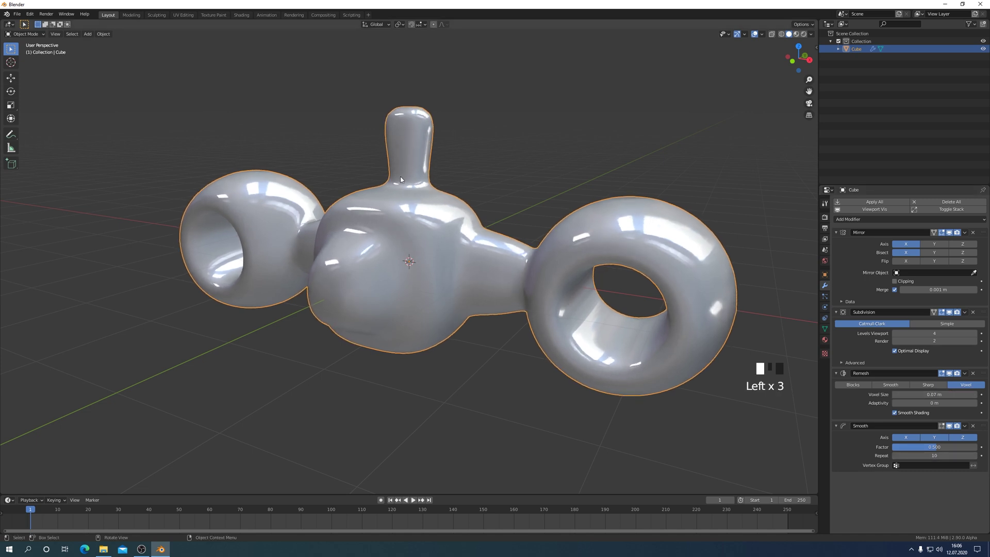
left_click(762, 35)
left_click(765, 38)
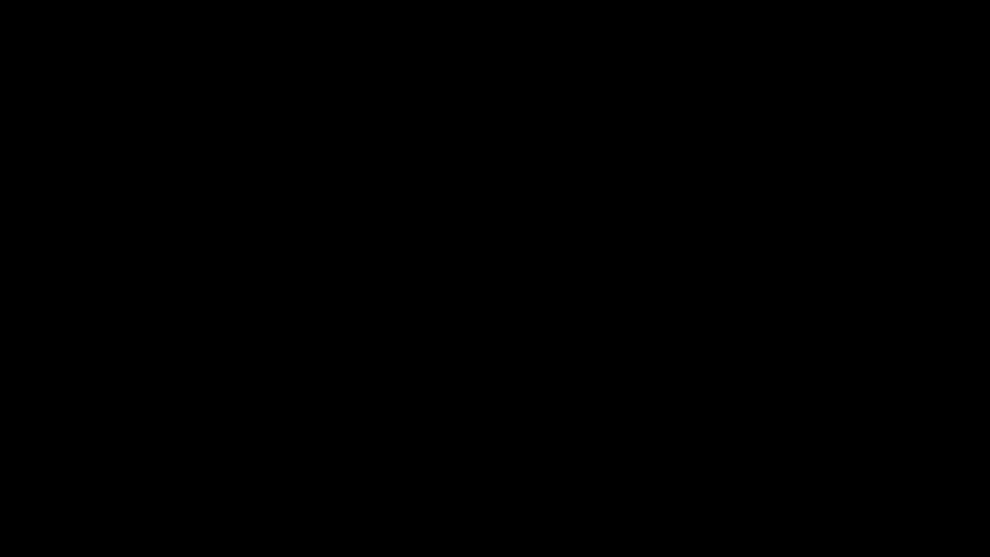